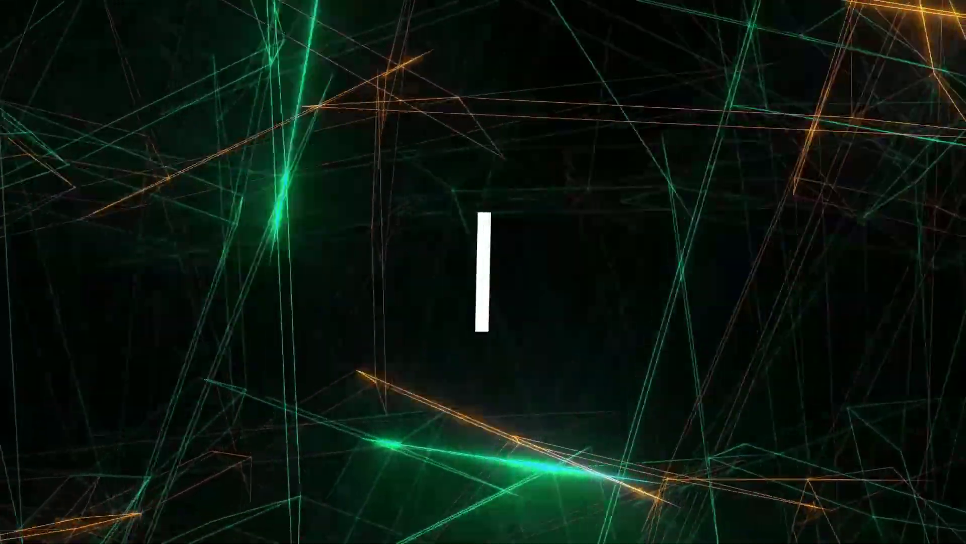
- Dismiss the intro to reach the home screen with Cutting.psd listed
click(477, 208)
- Create a new blank 2000 × 1500 px, 300 ppi document via File > New
click(32, 28)
click(149, 39)
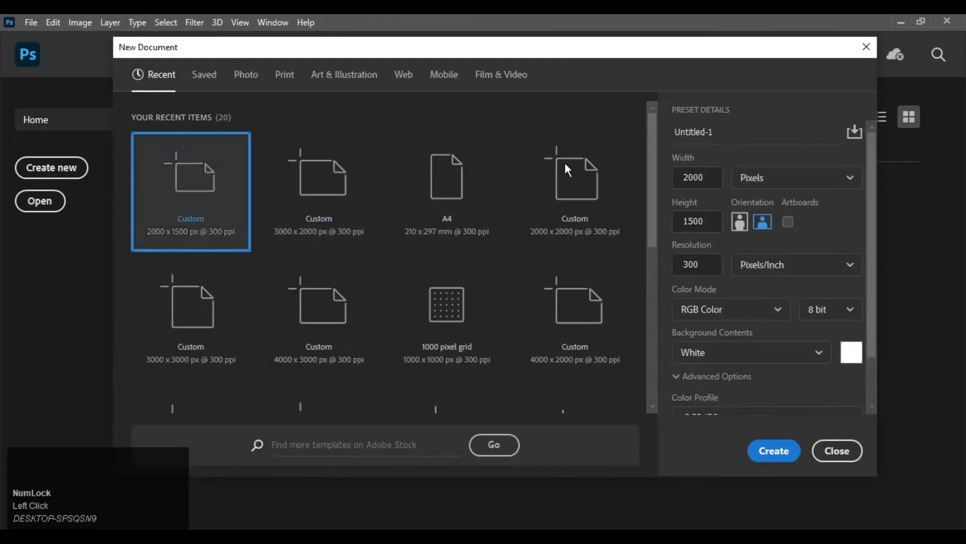
click(793, 444)
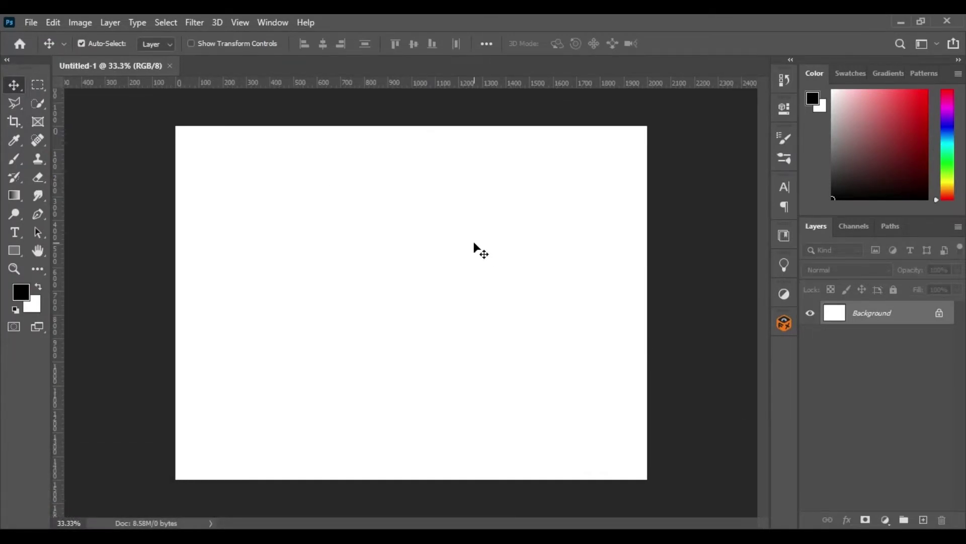
- Bring the woman cut-out from Cutting.psd into Untitled-1 and scale her to fit the canvas
click(41, 26)
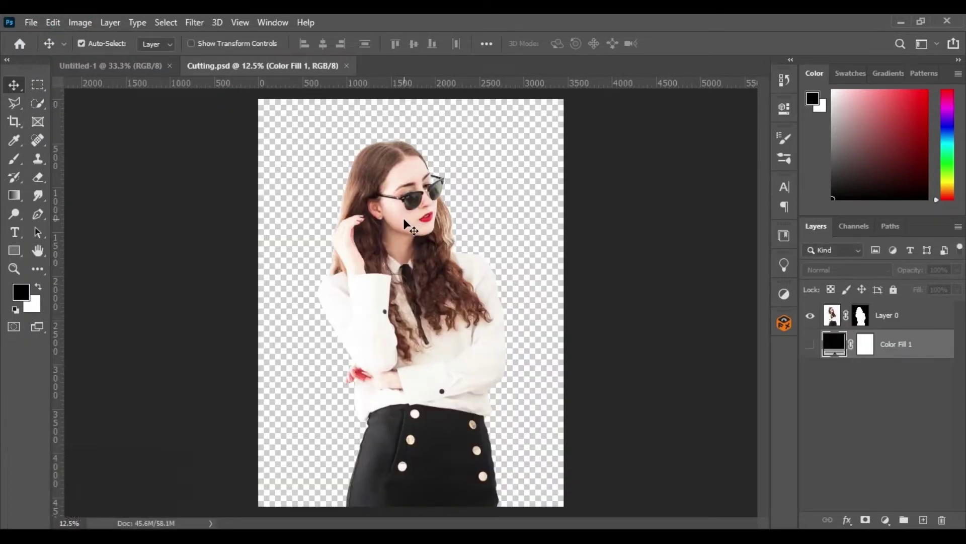
drag(407, 224, 434, 257)
key(t)
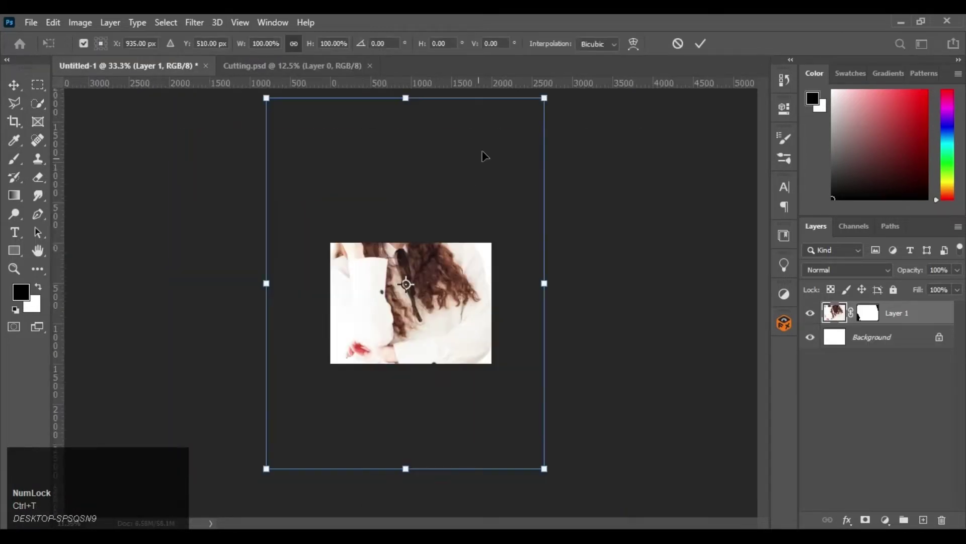
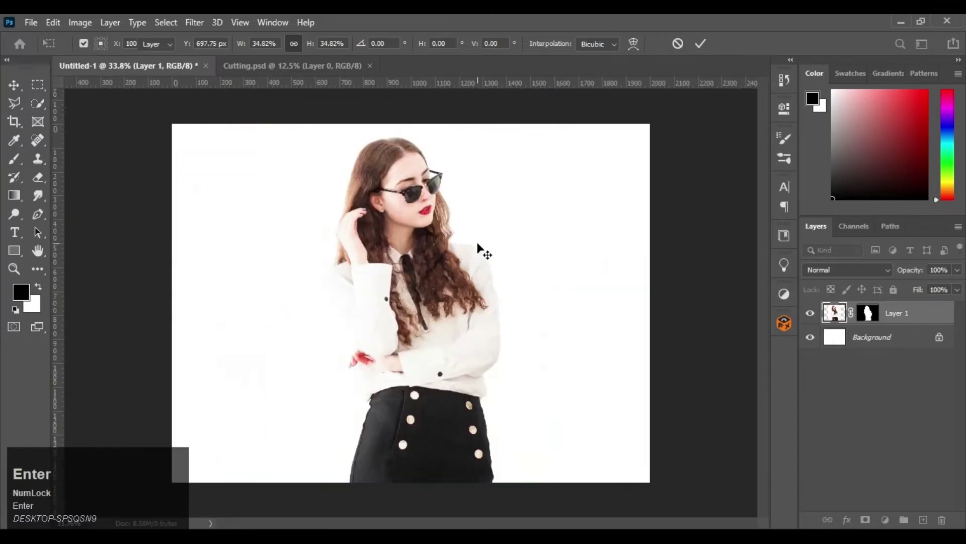
drag(447, 311, 856, 317)
- Duplicate the woman layer, convert the copy to a smart object and rasterize it
key(ctrl+j)
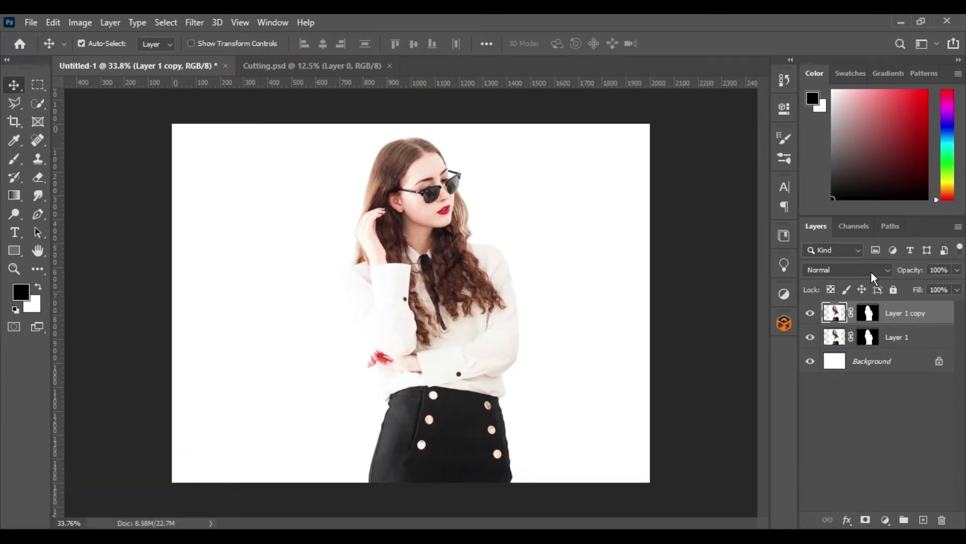
right_click(942, 306)
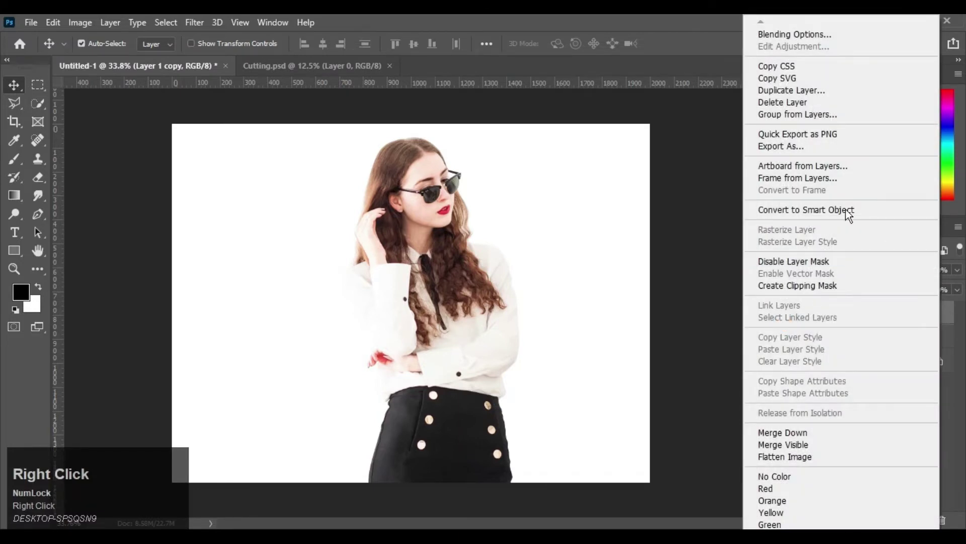
click(829, 213)
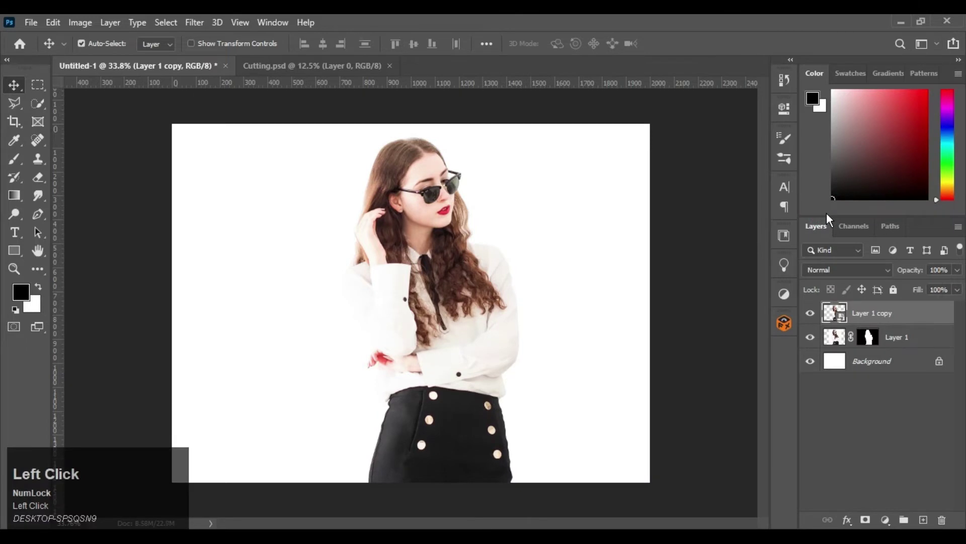
right_click(901, 310)
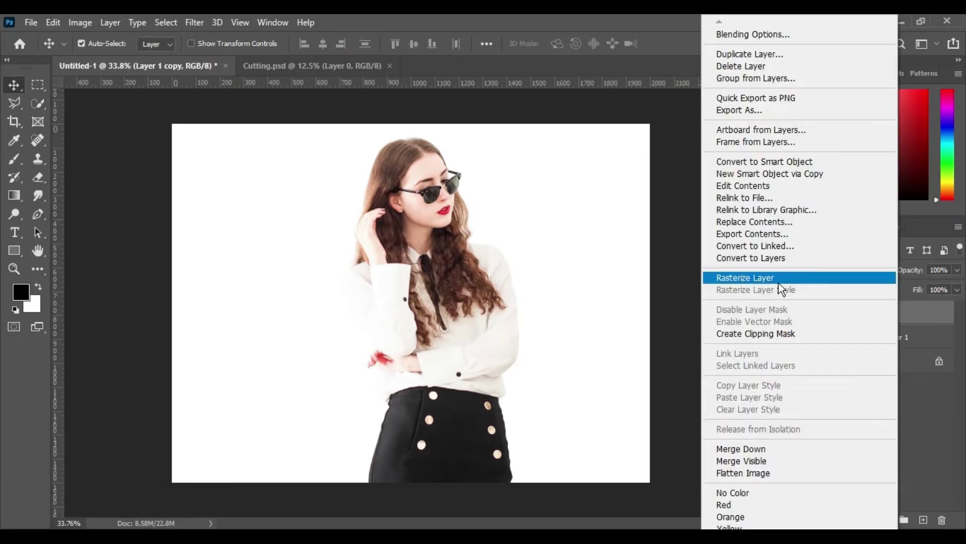
click(780, 284)
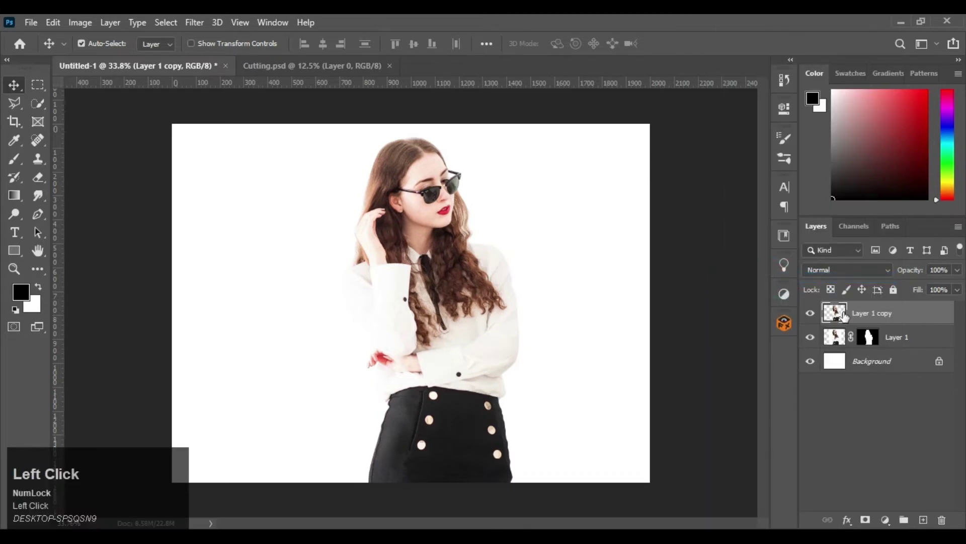
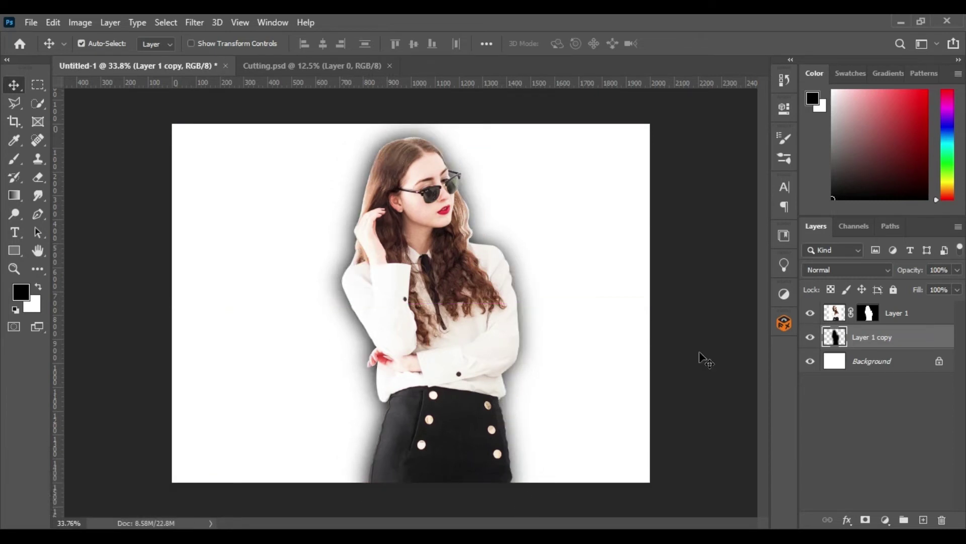
- Mask the shadow to her left side, add a light grey #ececec fill behind her and hide panels
click(867, 513)
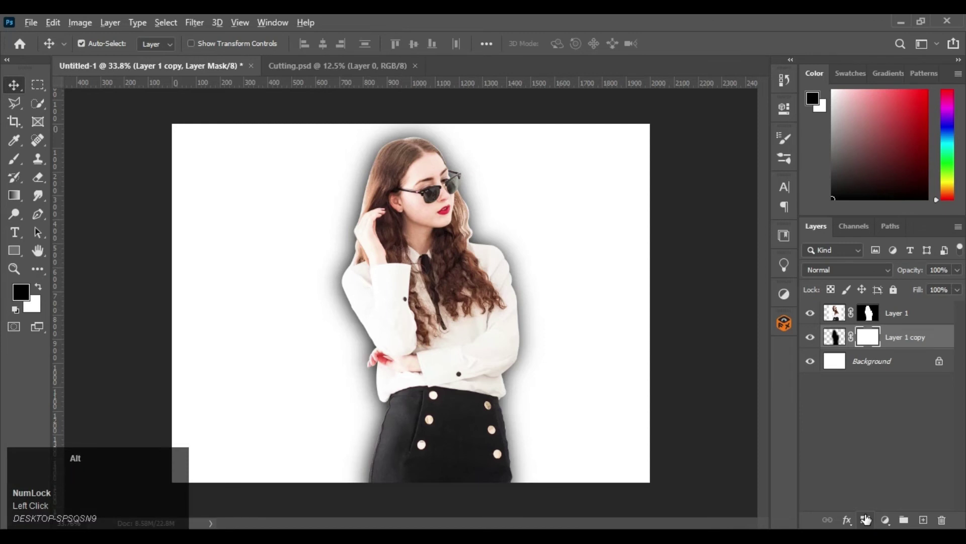
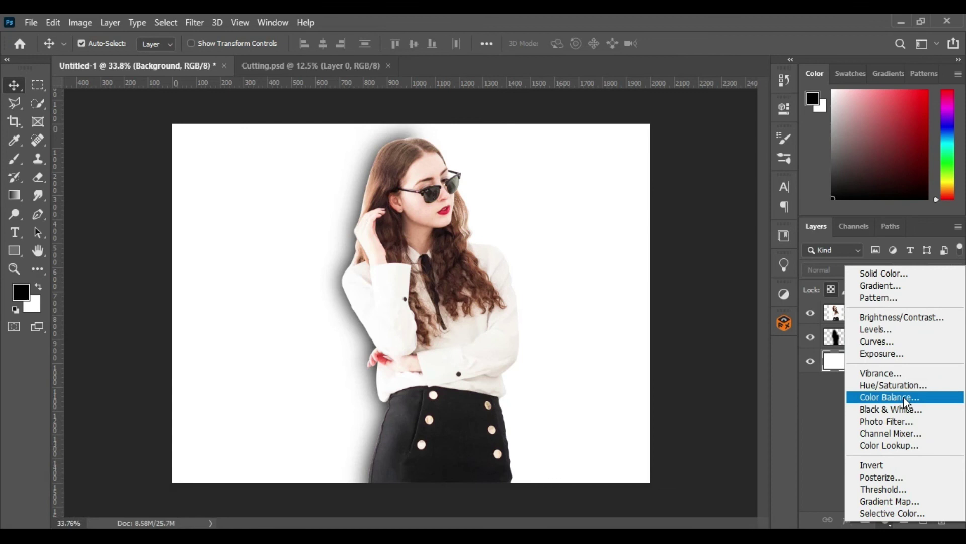
drag(908, 278, 905, 101)
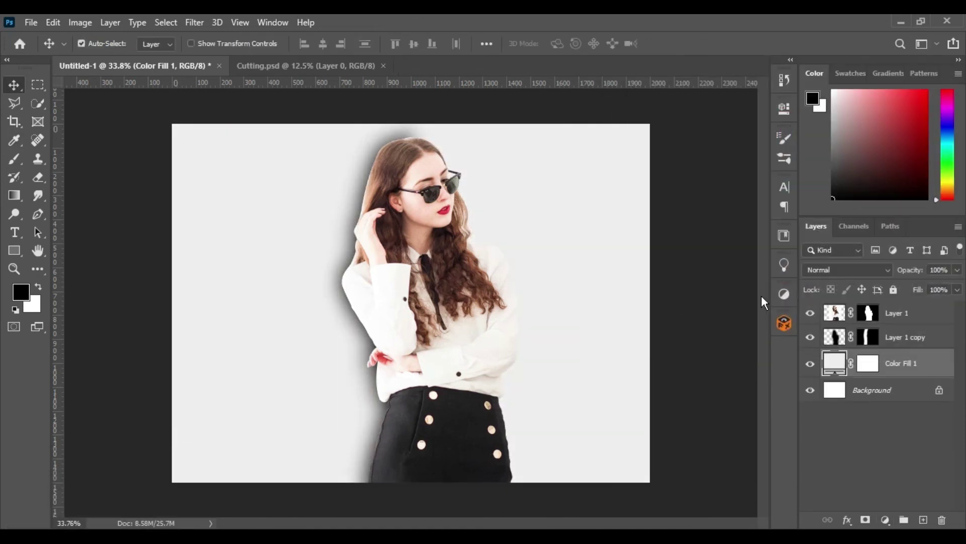
key(Tab)
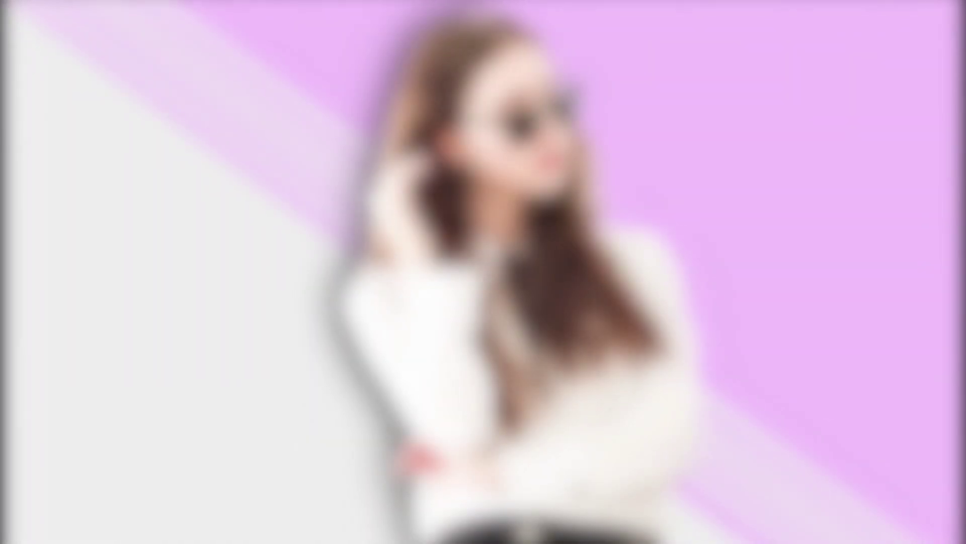